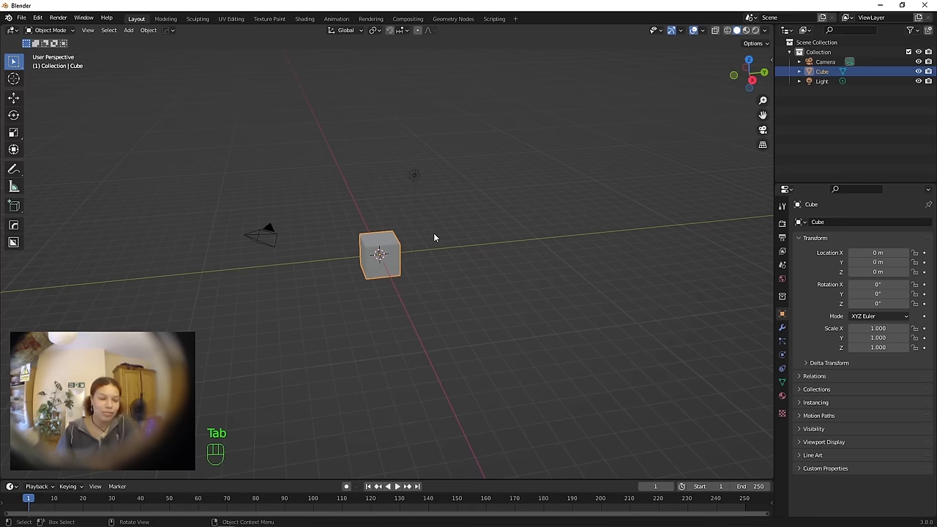
Step: Delete the cube's top face to open it into a box
{"action": "left_click_drag", "start_coordinate": [455, 246], "coordinate": [447, 247]}
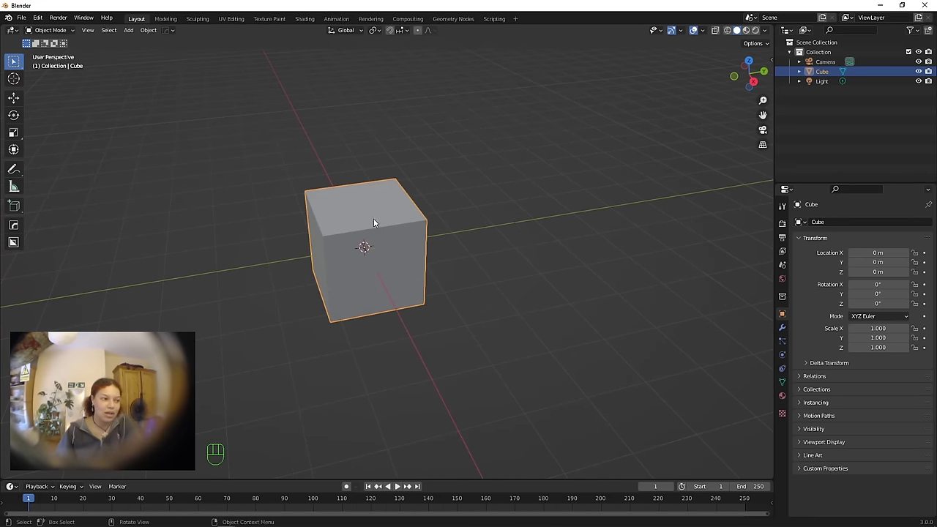
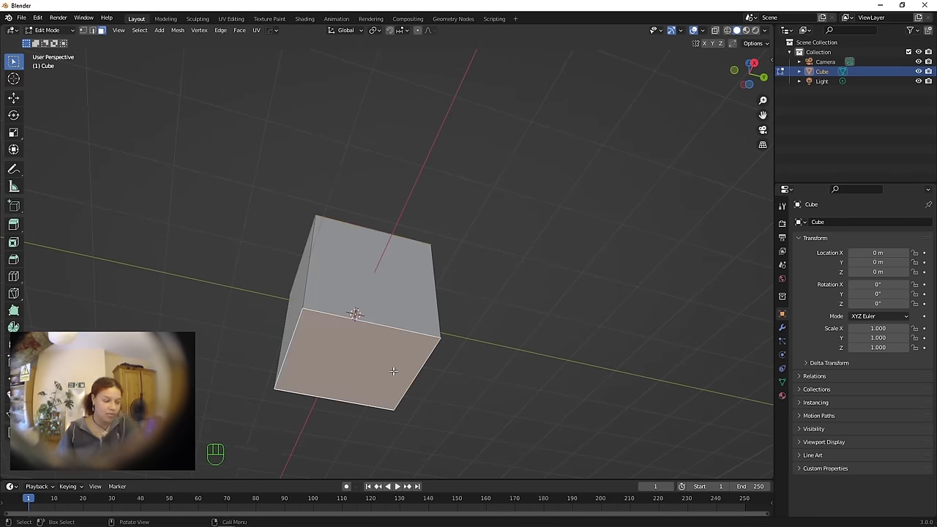
{"action": "key", "text": "x"}
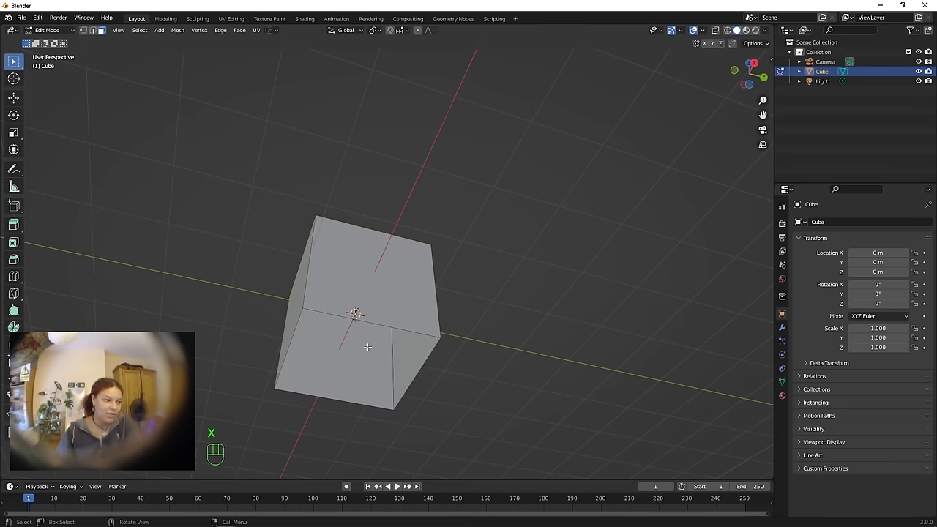
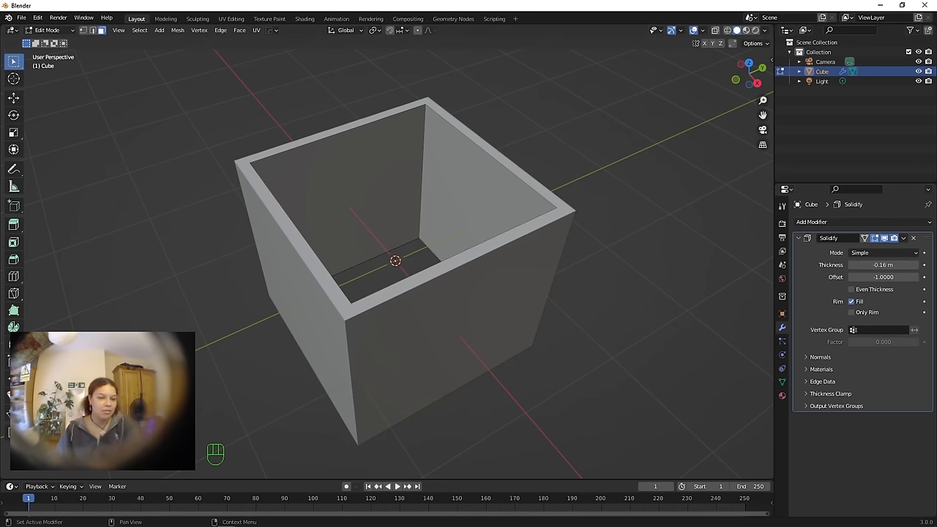
Step: Hide the box, add a text object and clear its placeholder word
{"action": "key", "text": "h"}
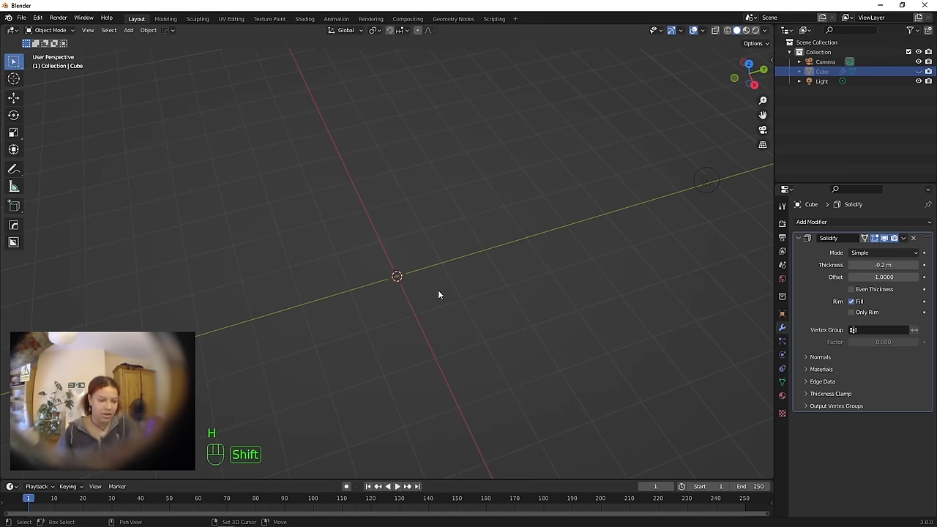
{"action": "key", "text": "shift+a"}
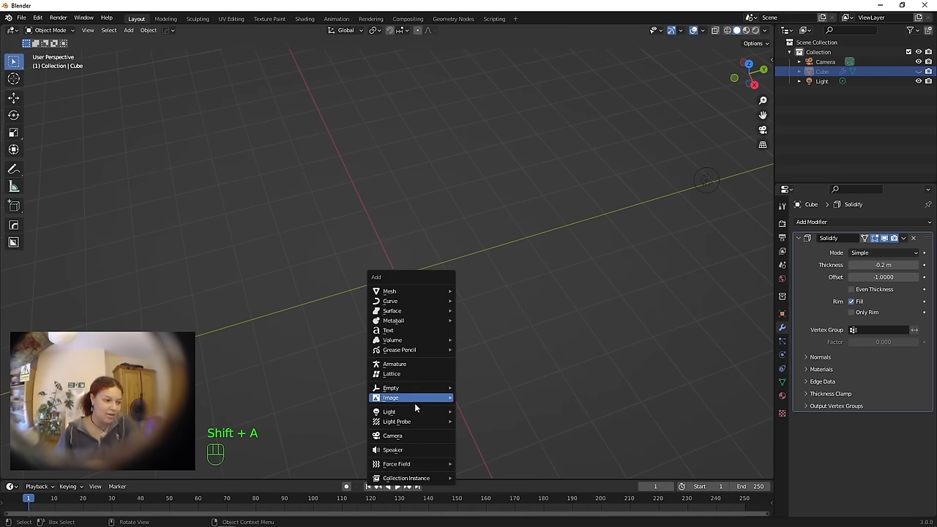
{"action": "key", "text": "Tab"}
{"action": "key", "text": "BackSpace"}
{"action": "key", "text": "BackSpace"}
{"action": "key", "text": "BackSpace"}
{"action": "key", "text": "i"}
{"action": "key", "text": "n"}
Step: Spell out INTRA, leave text editing and view it from the top
{"action": "key", "text": "BackSpace"}
{"action": "key", "text": "BackSpace"}
{"action": "key", "text": "i"}
{"action": "key", "text": "n"}
{"action": "key", "text": "t"}
{"action": "key", "text": "r"}
{"action": "key", "text": "a"}
{"action": "key", "text": "Tab"}
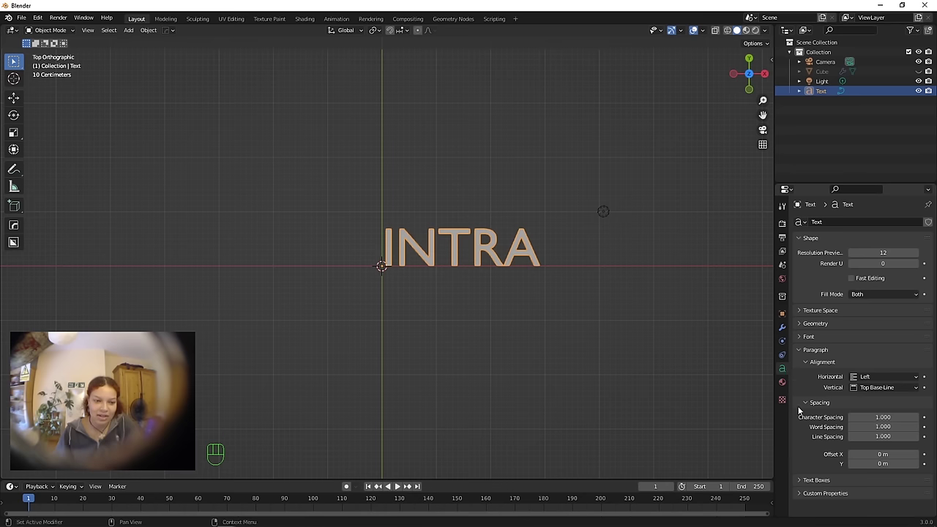
Step: Show the INTRA text's font settings in the properties panel
{"action": "left_click", "coordinate": [820, 336]}
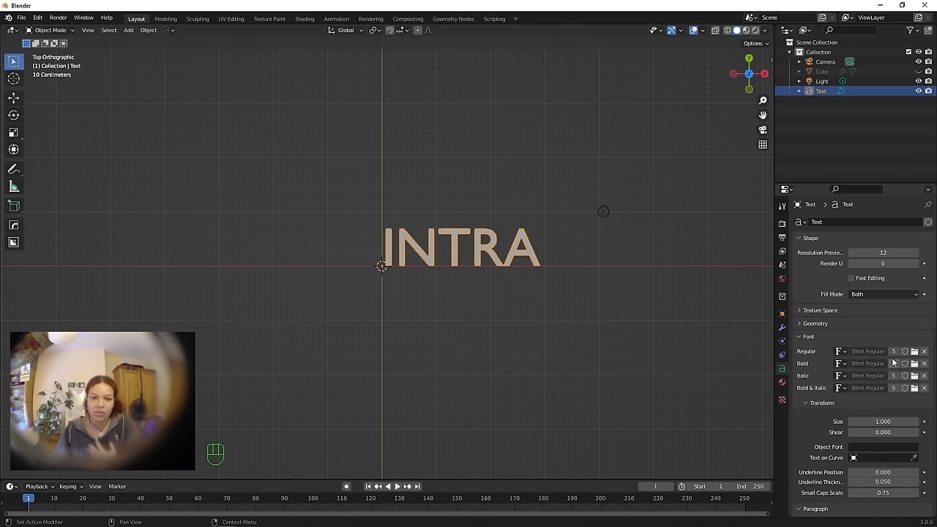
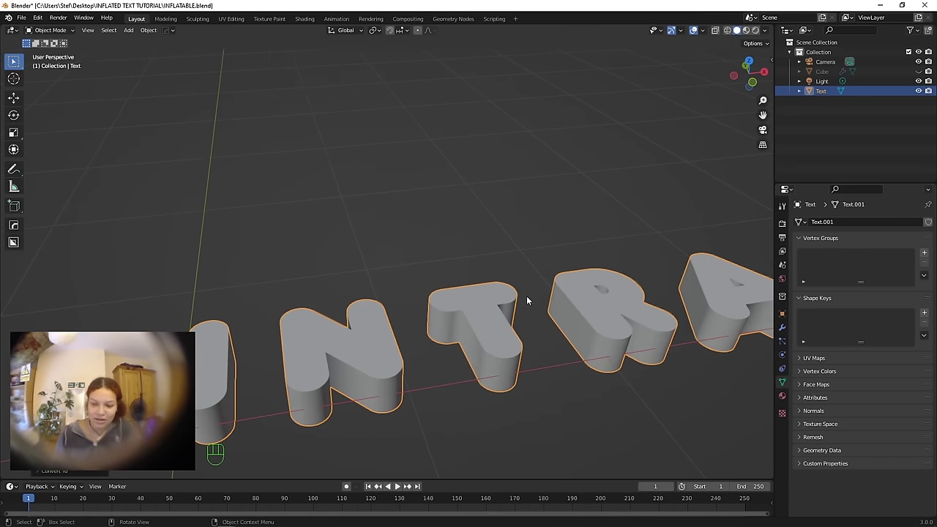
Step: Orbit around the extruded INTRA letters
{"action": "middle_click", "coordinate": [530, 309]}
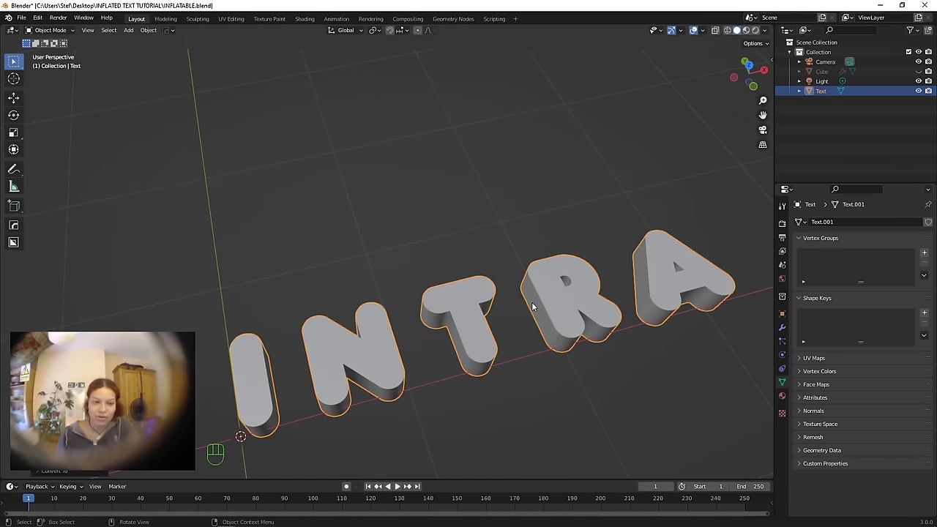
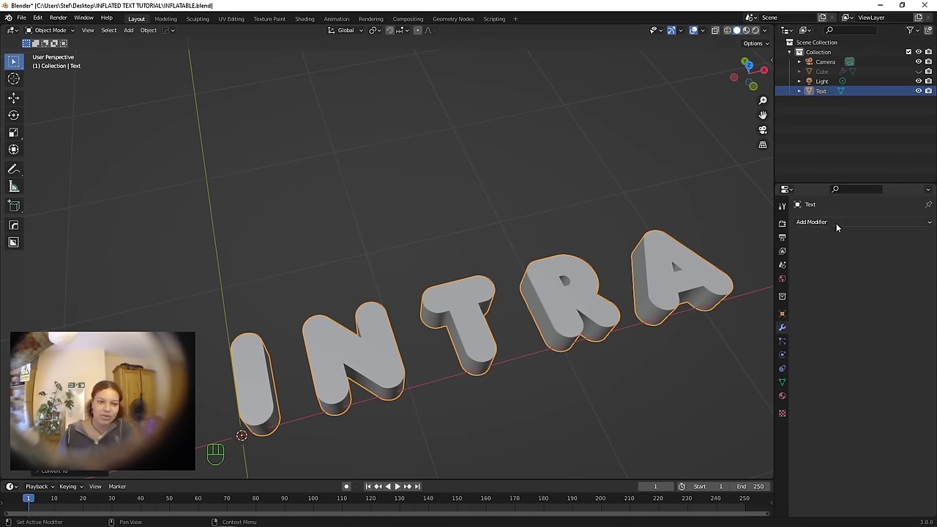
Step: Add a Voxel Remesh to the letters and set the voxel size to 0.009 m
{"action": "left_click_drag", "start_coordinate": [814, 257], "coordinate": [753, 360]}
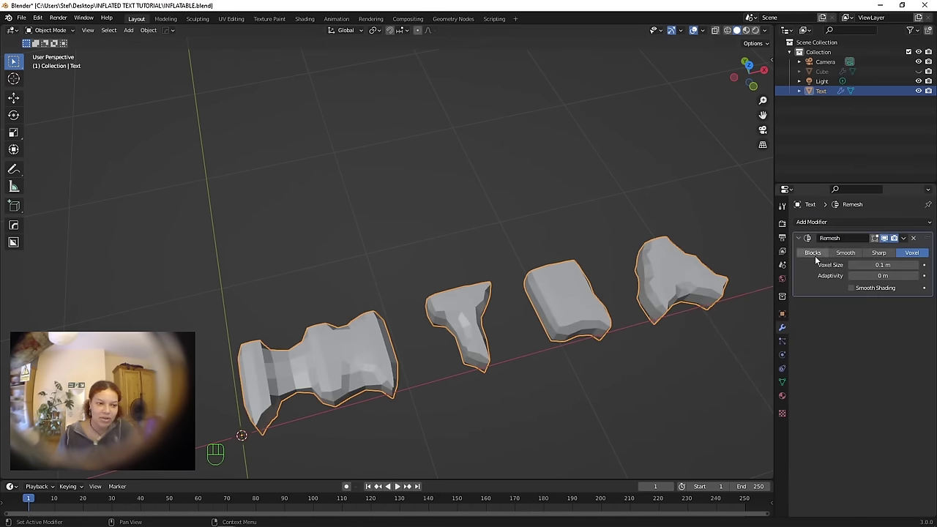
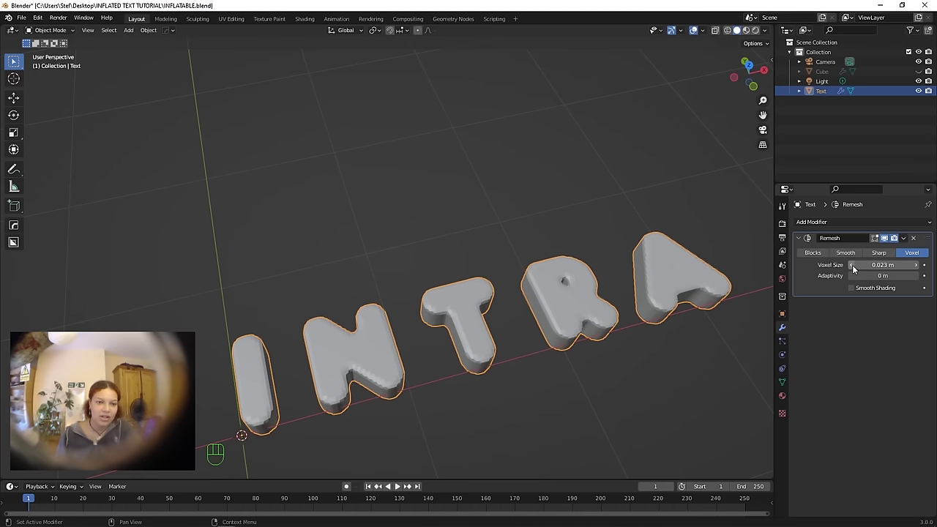
{"action": "left_click", "coordinate": [858, 267]}
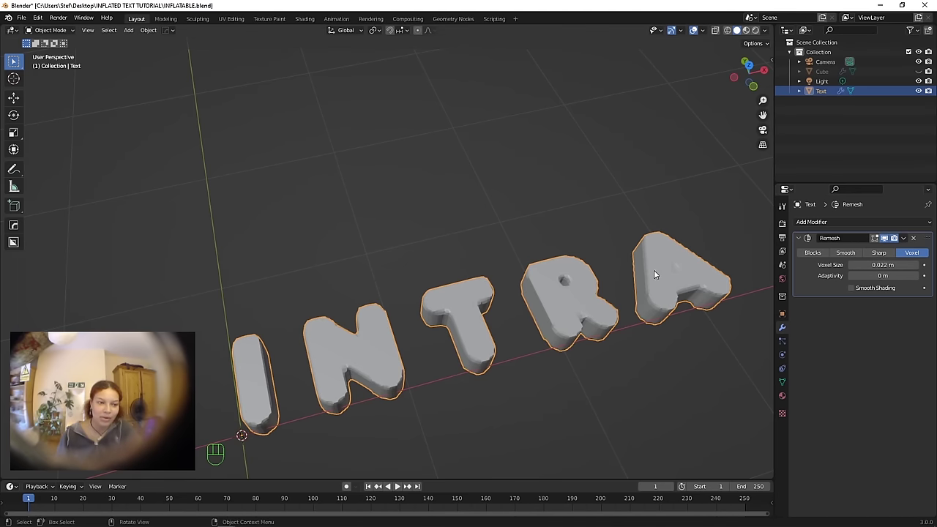
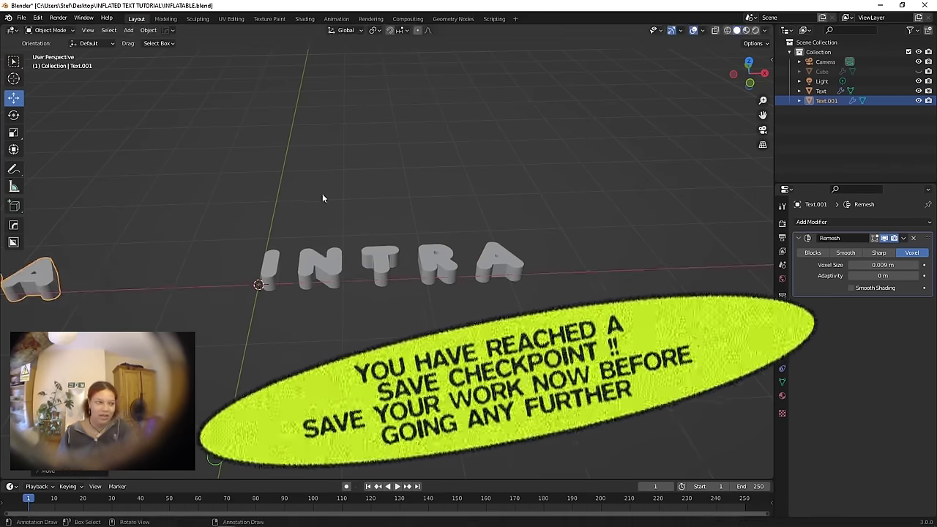
Step: Select the original INTRA letters and unhide the hollow box with Alt+H
{"action": "left_click", "coordinate": [315, 267]}
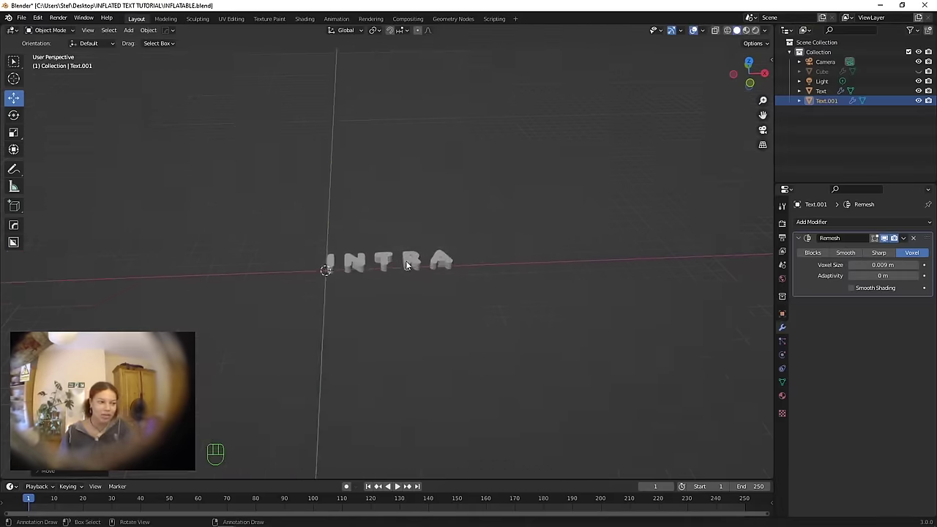
{"action": "left_click_drag", "start_coordinate": [905, 241], "coordinate": [866, 254]}
{"action": "scroll", "scroll_direction": "up", "scroll_amount": 3}
{"action": "key", "text": "alt+h"}
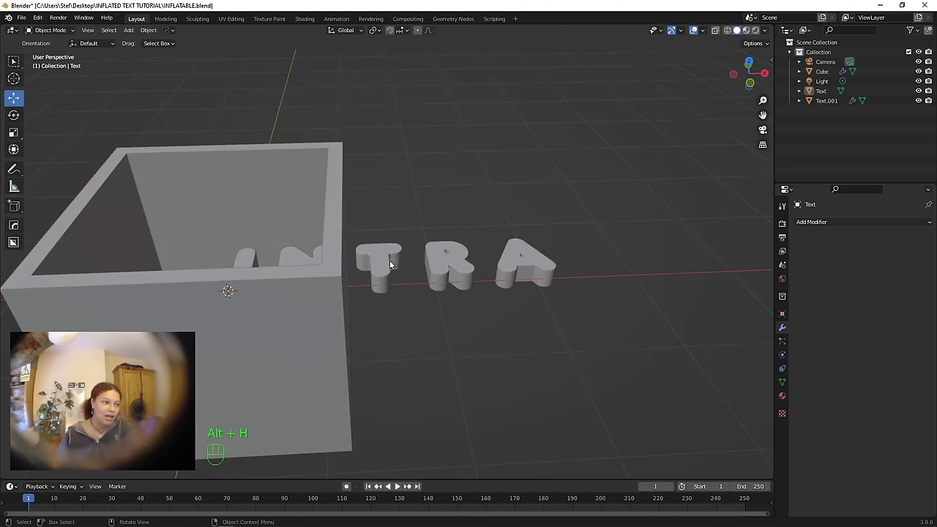
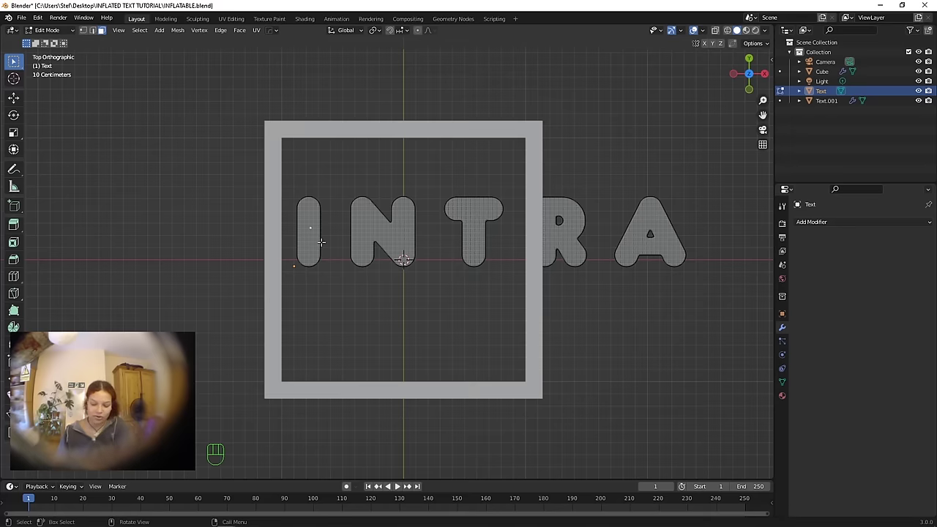
Step: Select the letter I's linked geometry, enlarge it and move it inside the box outline
{"action": "key", "text": "l"}
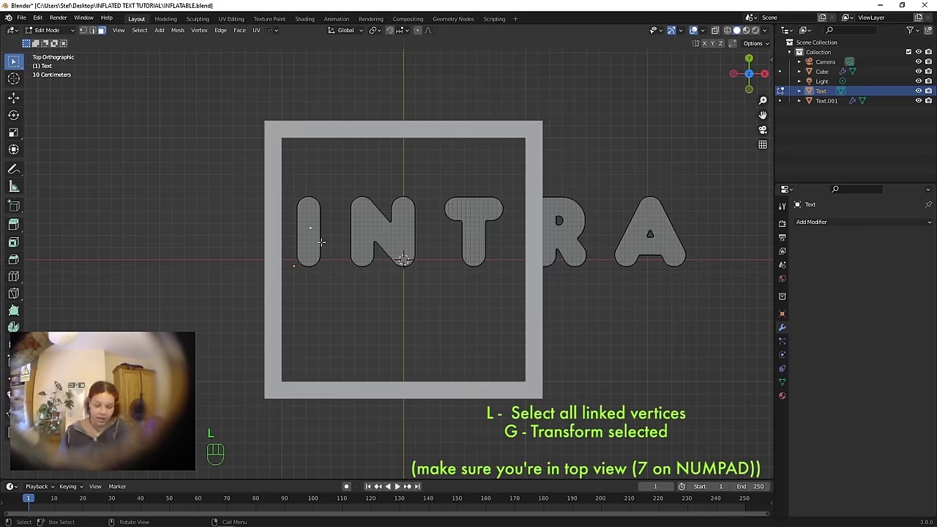
{"action": "key", "text": "l"}
{"action": "key", "text": "l"}
{"action": "key", "text": "l"}
{"action": "key", "text": "g"}
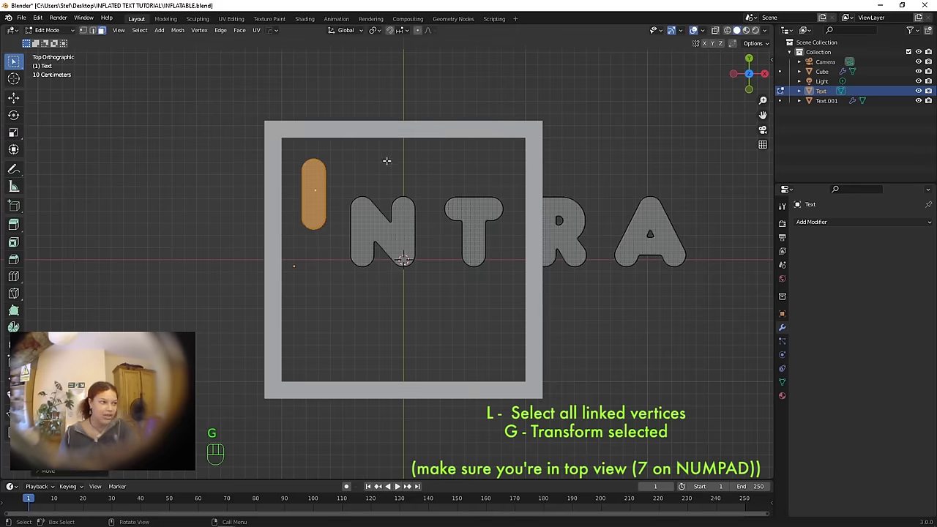
{"action": "key", "text": "s"}
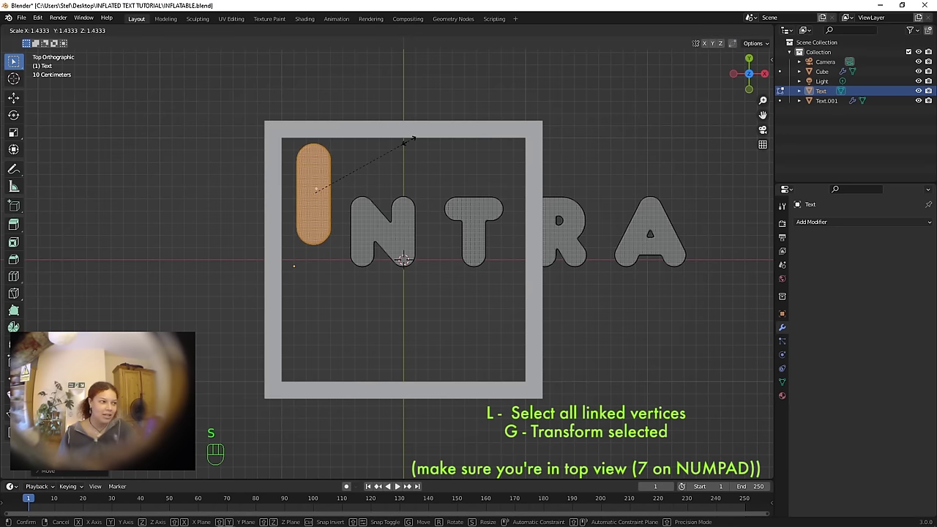
{"action": "key", "text": "g"}
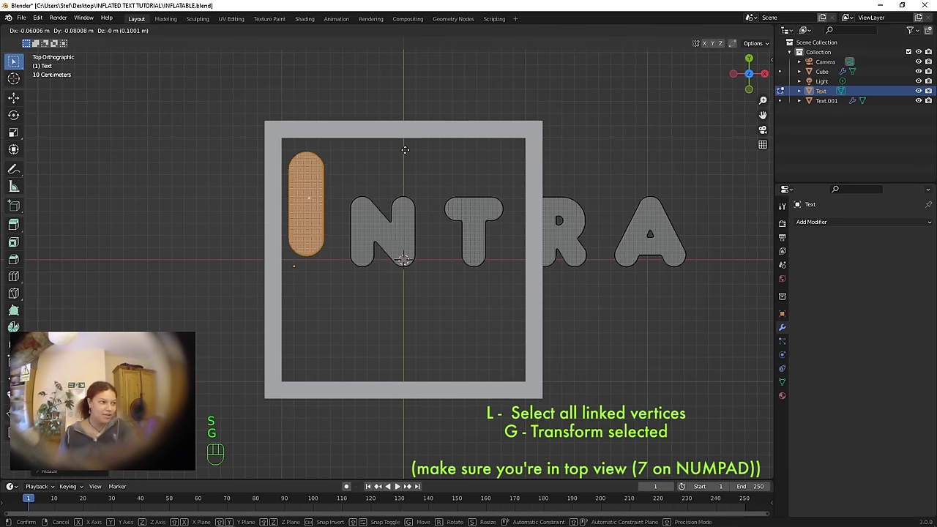
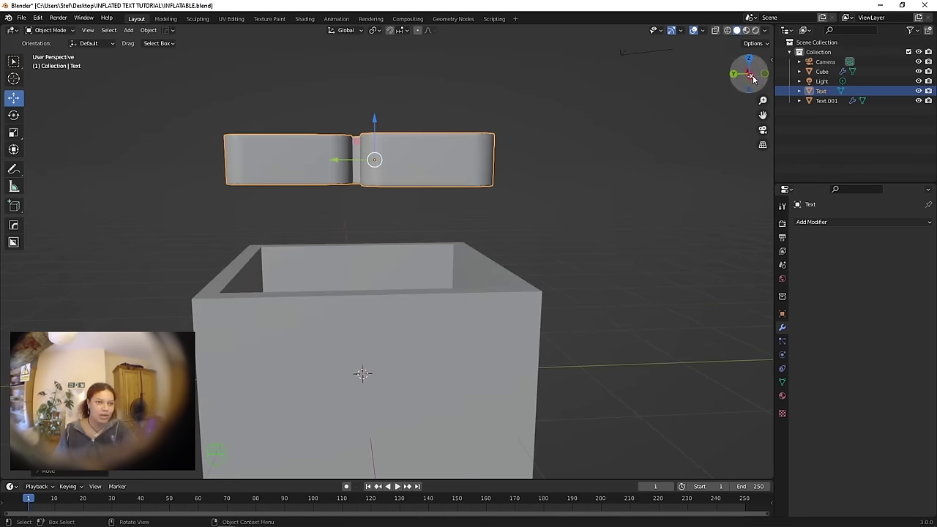
Step: Switch to a side view of the letters and box via the gizmo's X axis
{"action": "left_click", "coordinate": [753, 76]}
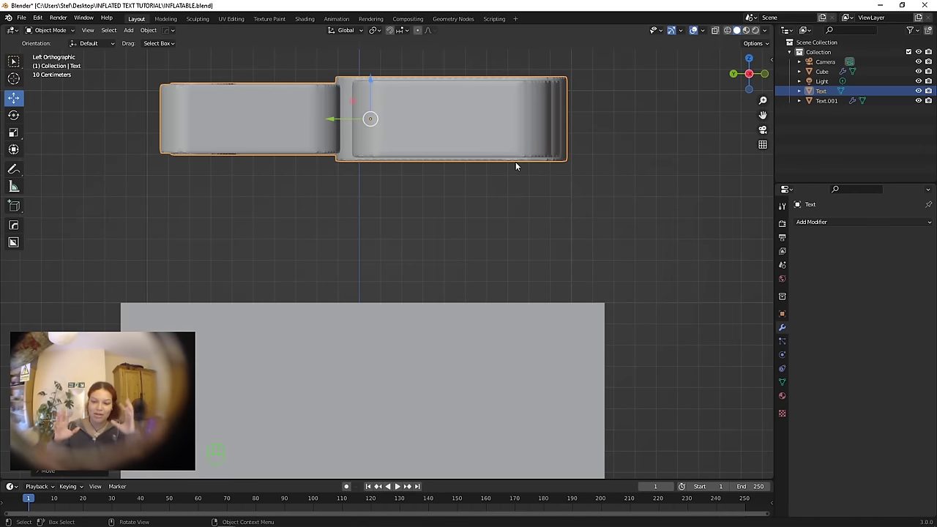
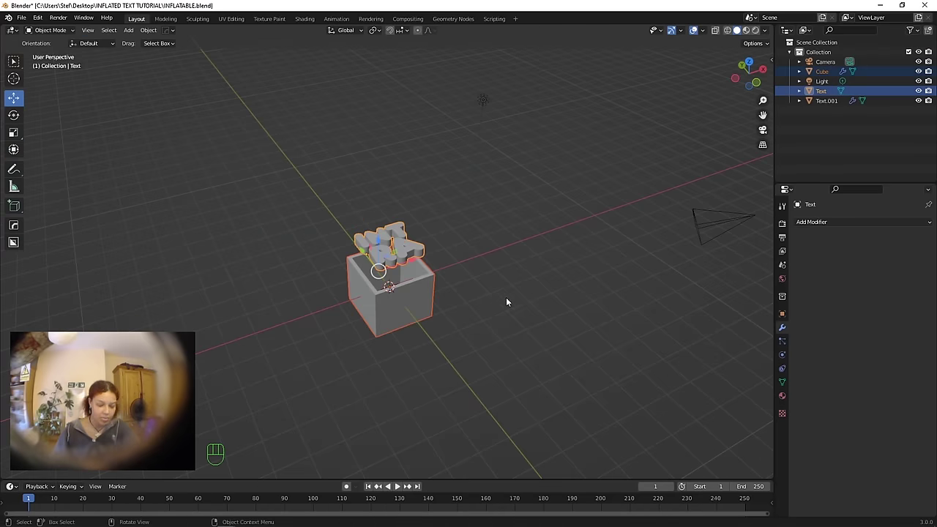
Step: Scale the letters to fill the box and apply the box's scale with Ctrl+A
{"action": "key", "text": "s"}
{"action": "key", "text": "s"}
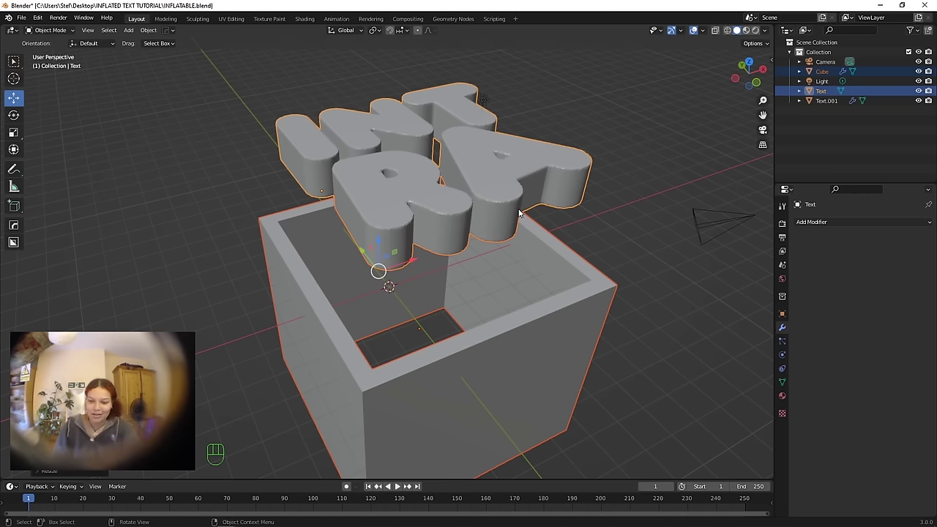
{"action": "key", "text": "s"}
{"action": "key", "text": "ctrl+a"}
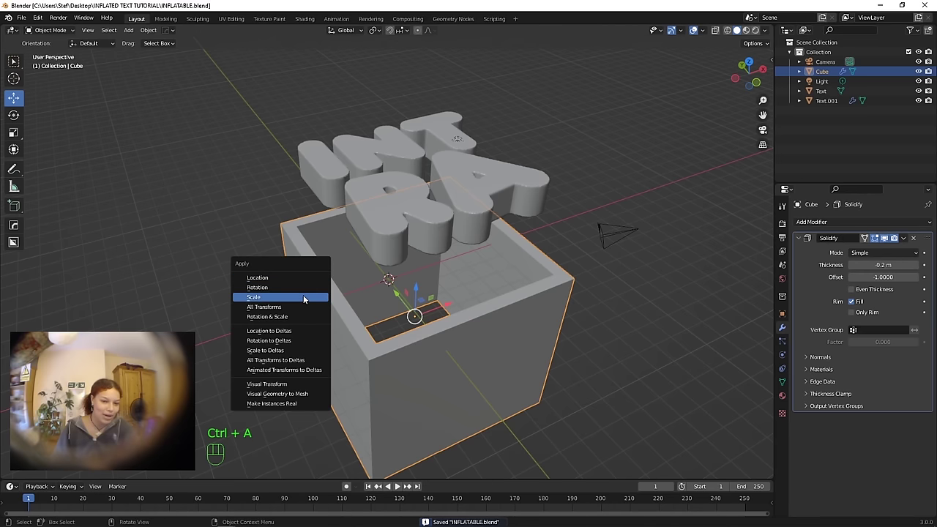
{"action": "left_click", "coordinate": [343, 176]}
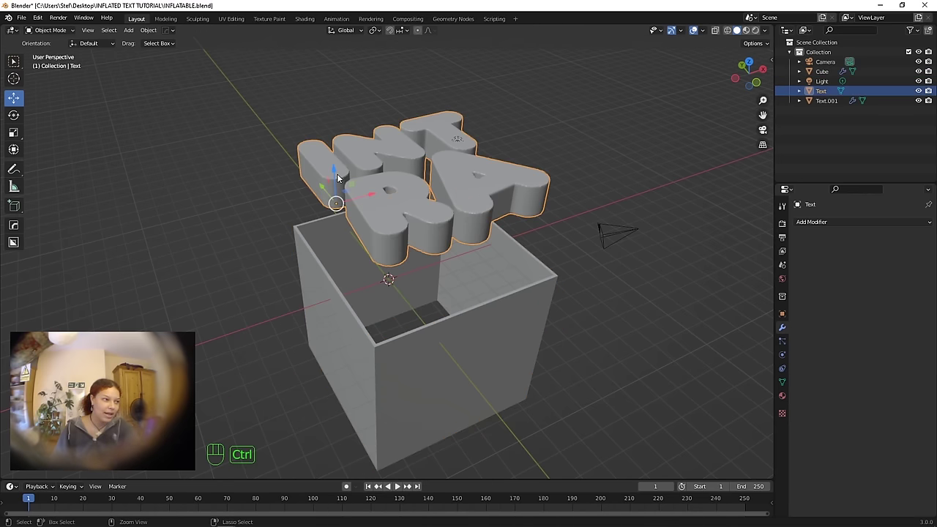
Step: Lower the INTRA text down inside the box and look into it from above
{"action": "key", "text": "ctrl+a"}
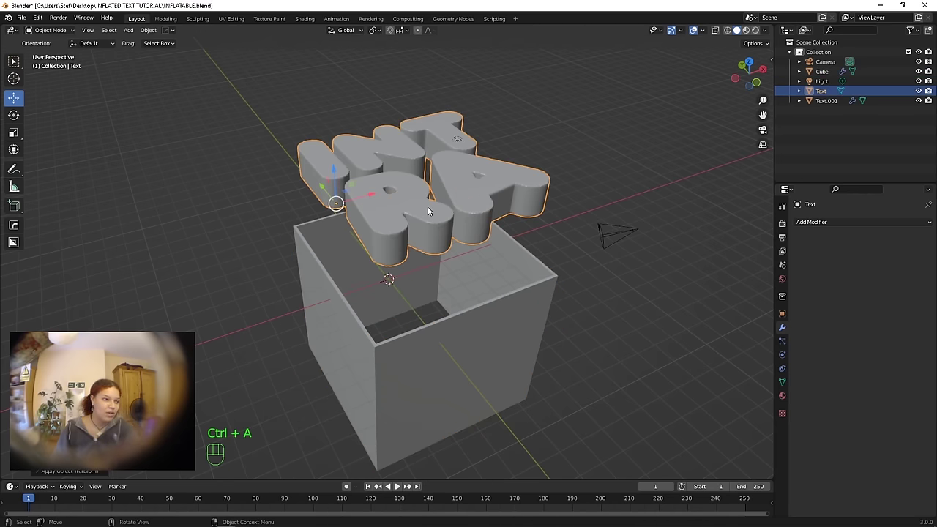
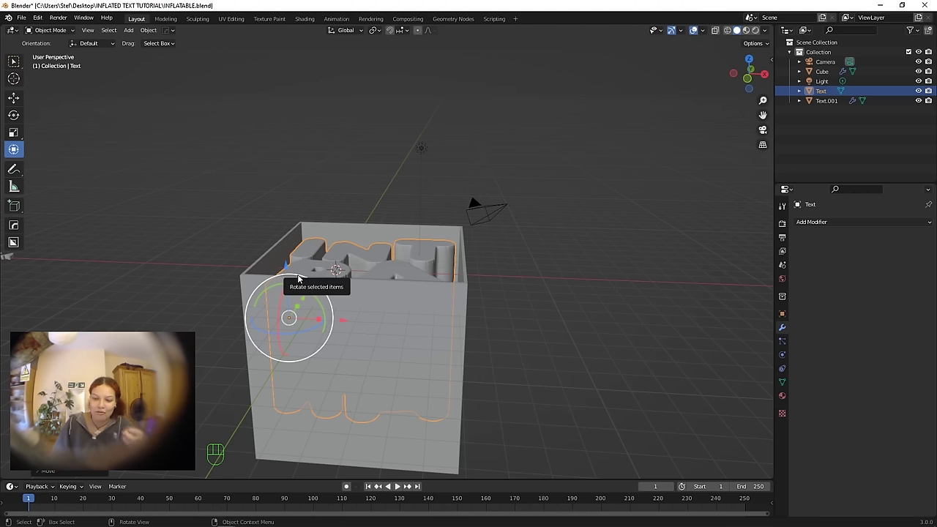
{"action": "key", "text": "Tab"}
{"action": "middle_click", "coordinate": [303, 164]}
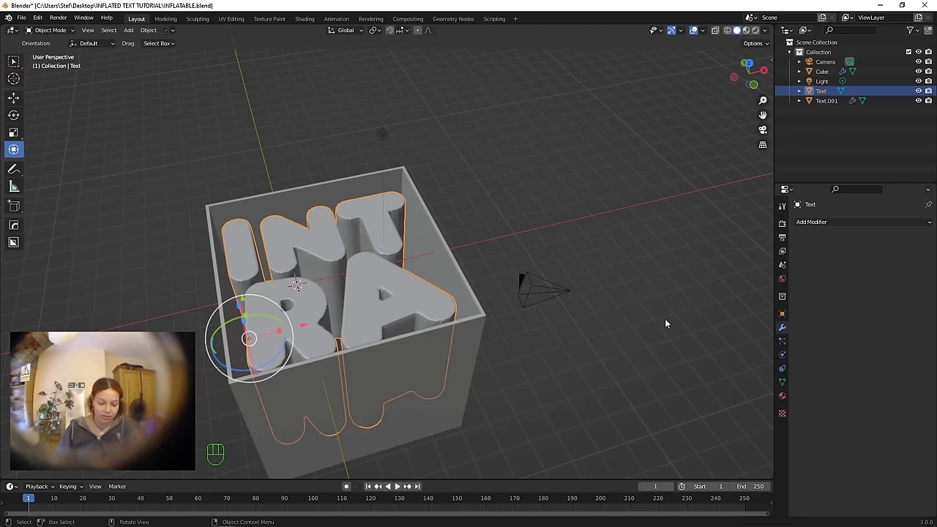
{"action": "left_click_drag", "start_coordinate": [498, 279], "coordinate": [566, 281]}
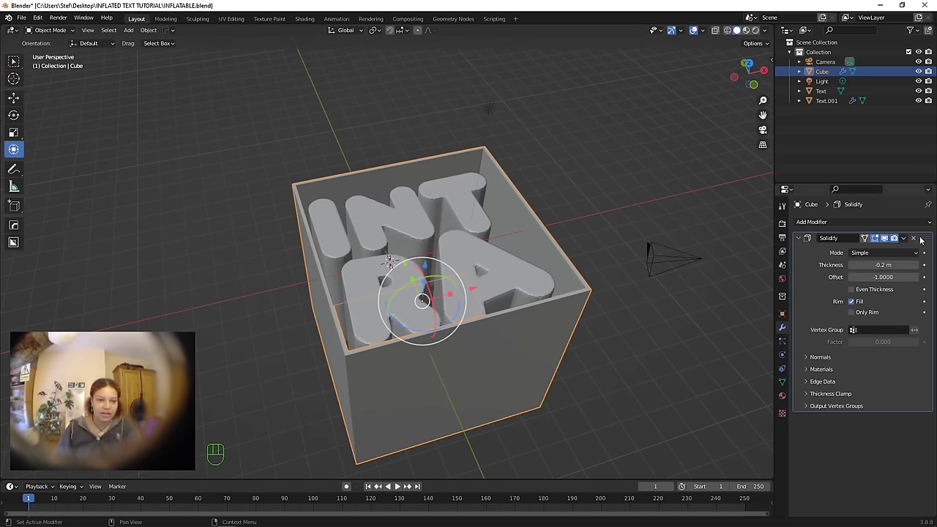
Step: Apply the box's Solidify modifier and enable Collision physics on it
{"action": "left_click", "coordinate": [894, 253]}
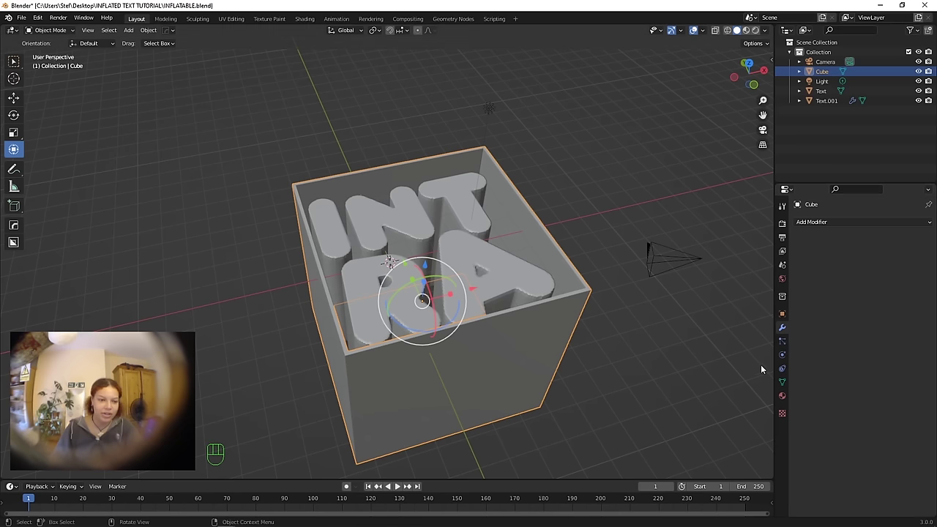
{"action": "left_click", "coordinate": [782, 357]}
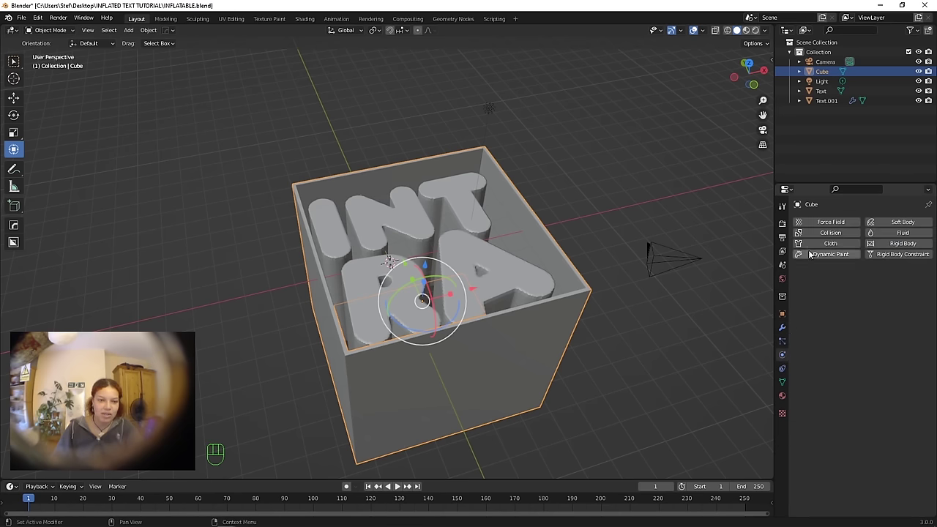
{"action": "left_click", "coordinate": [820, 234]}
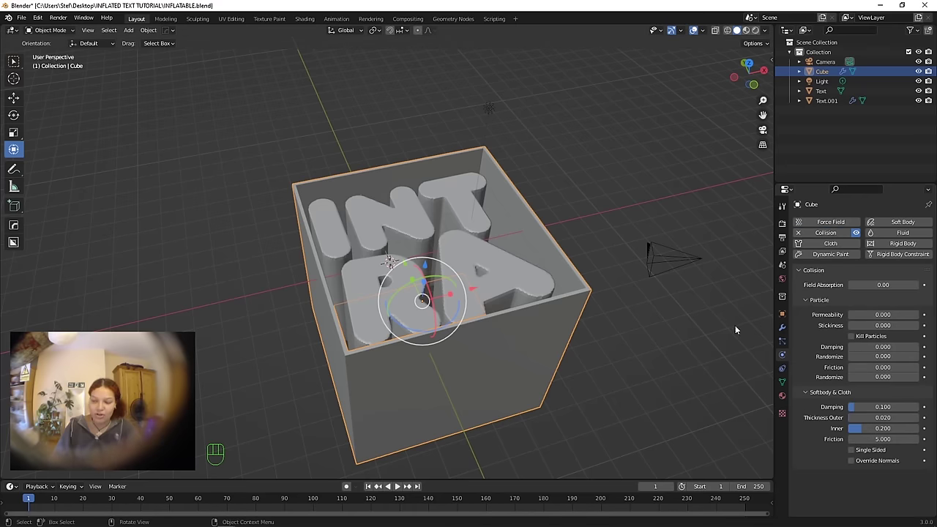
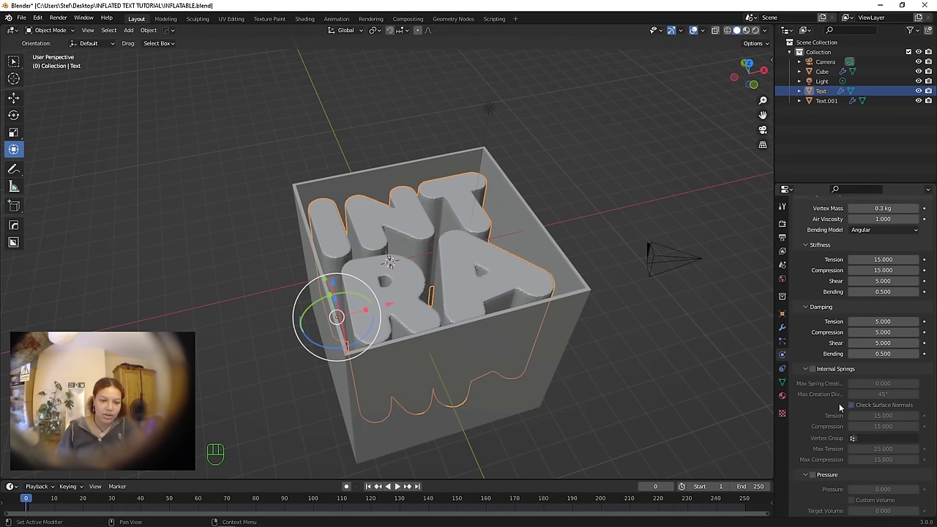
Step: Enable the Pressure option in the INTRA text's cloth settings
{"action": "left_click", "coordinate": [813, 382]}
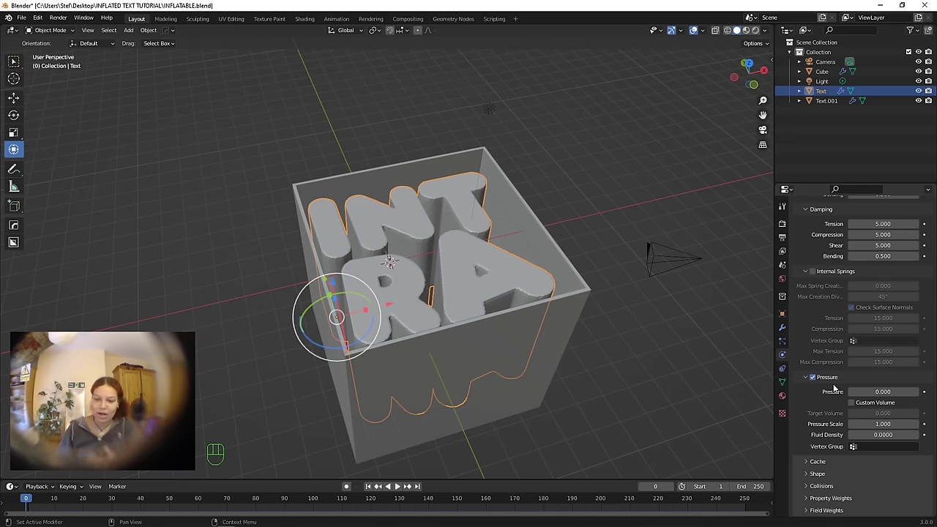
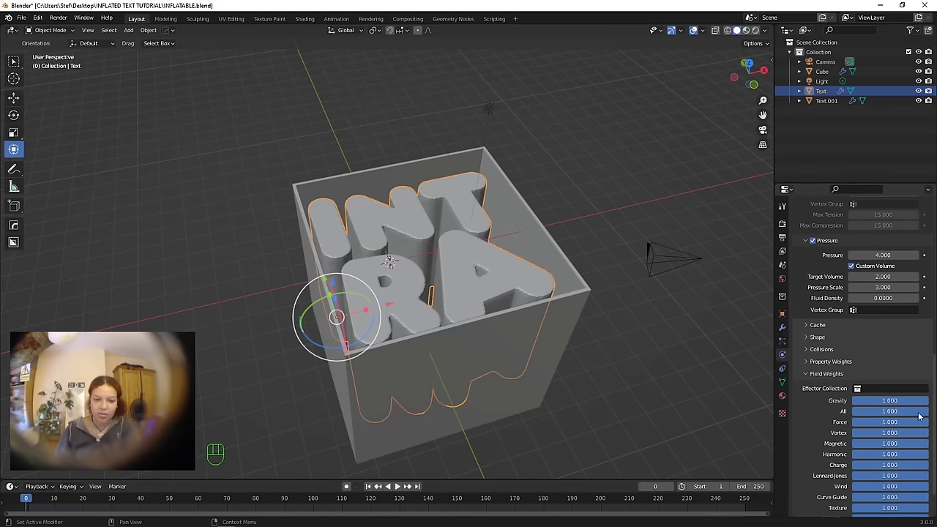
Step: Zero the gravity field weight for the text's cloth
{"action": "left_click", "coordinate": [920, 404]}
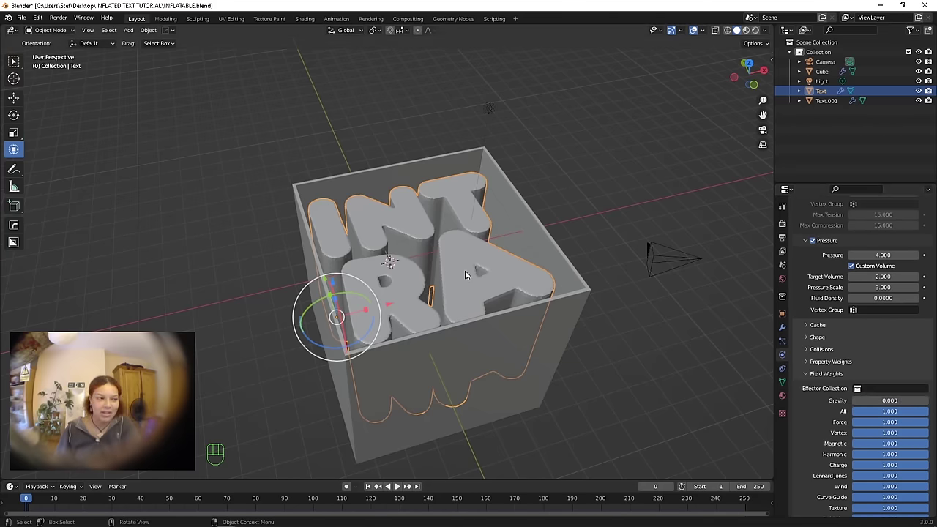
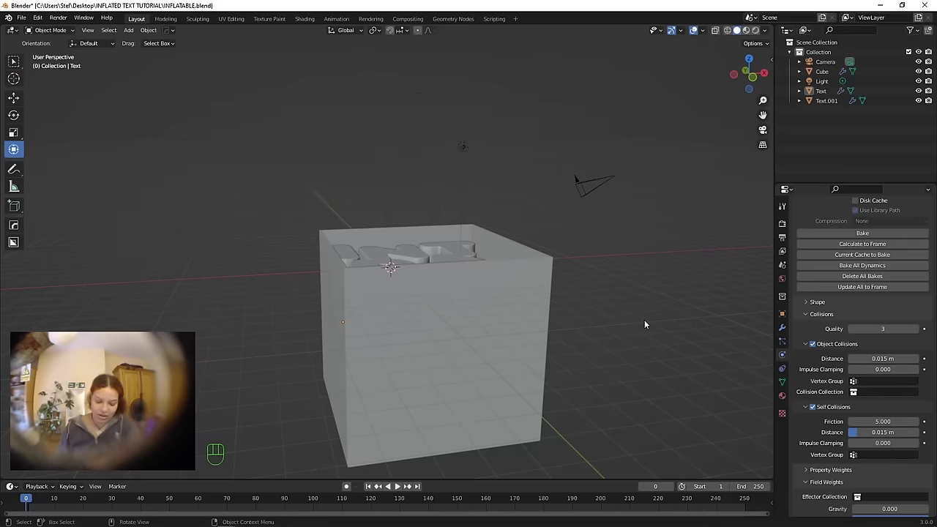
Step: Save the file and inspect the baked, inflated INTRA letters inside the box
{"action": "key", "text": "ctrl+s"}
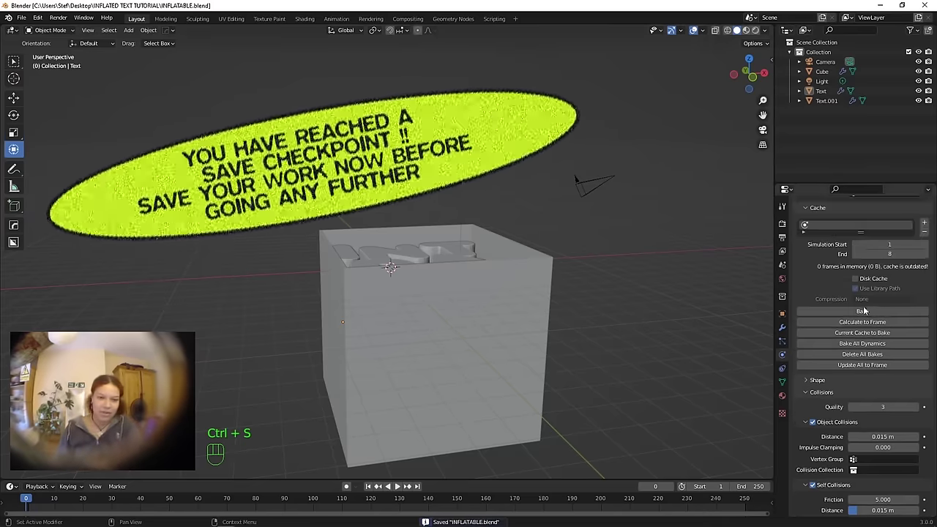
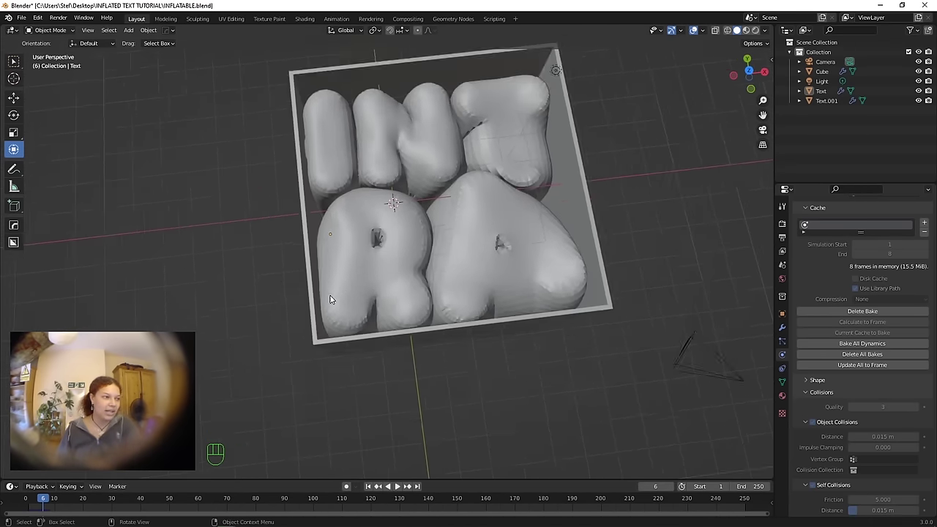
{"action": "left_click_drag", "start_coordinate": [44, 504], "coordinate": [54, 508]}
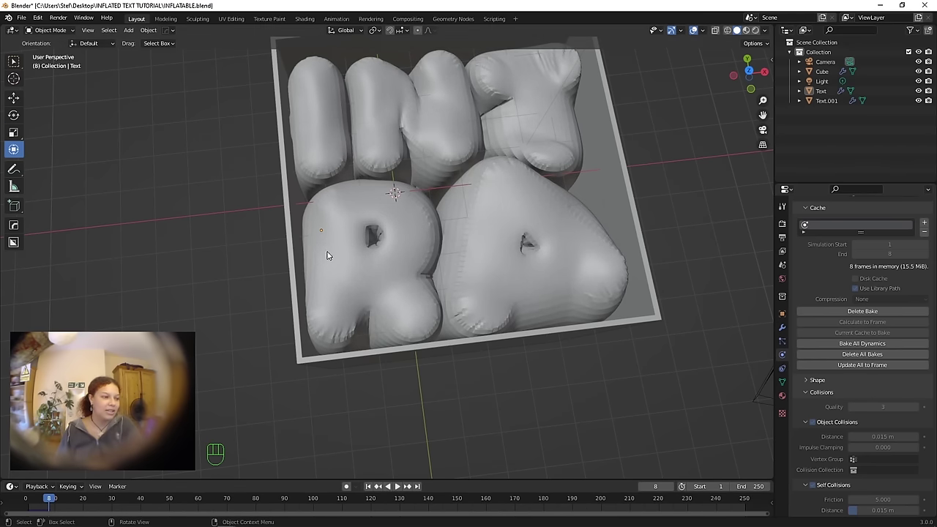
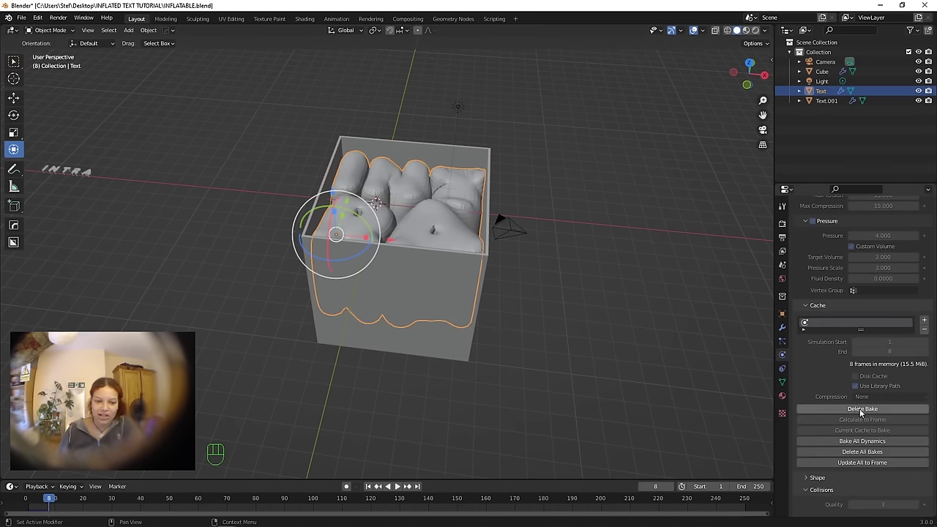
Step: Delete the existing cloth bake so the simulation can be re-baked
{"action": "left_click", "coordinate": [864, 413]}
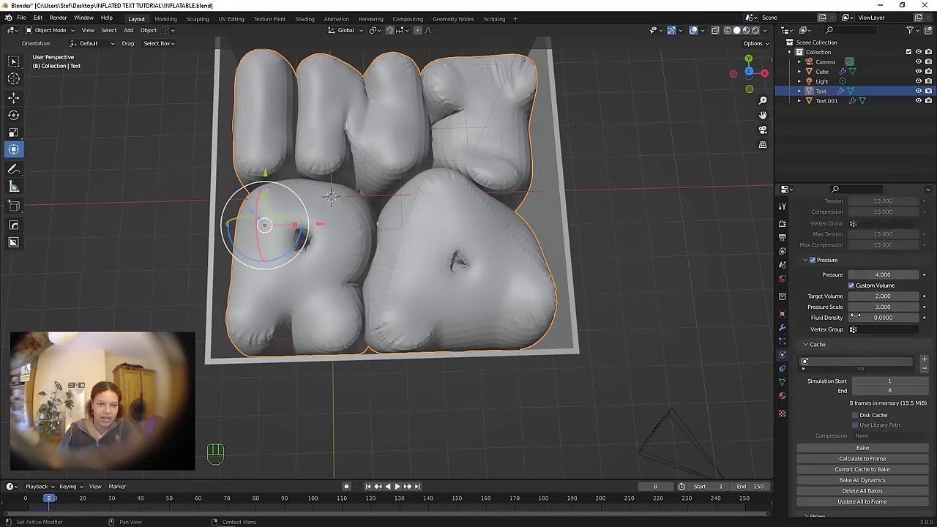
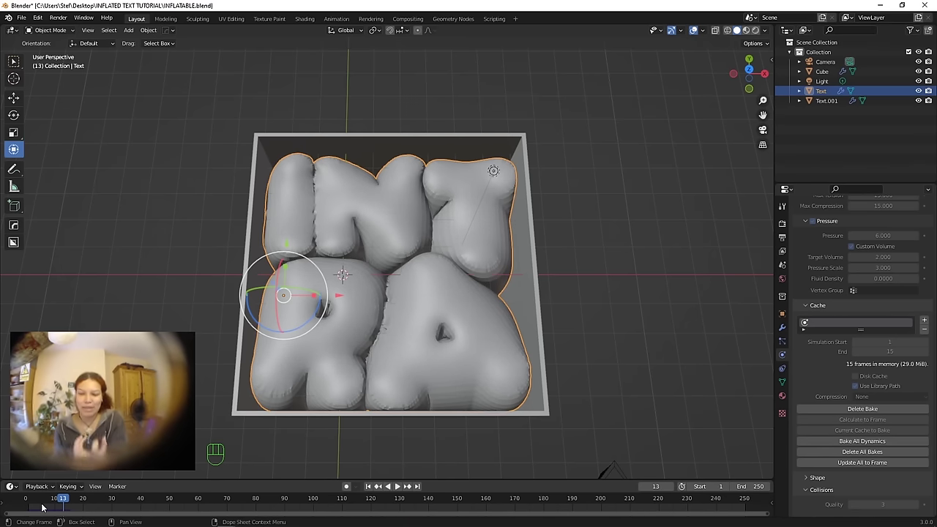
Step: Step back to an earlier simulation frame to pick the inflation shape to keep
{"action": "key", "text": "Left"}
{"action": "key", "text": "Left"}
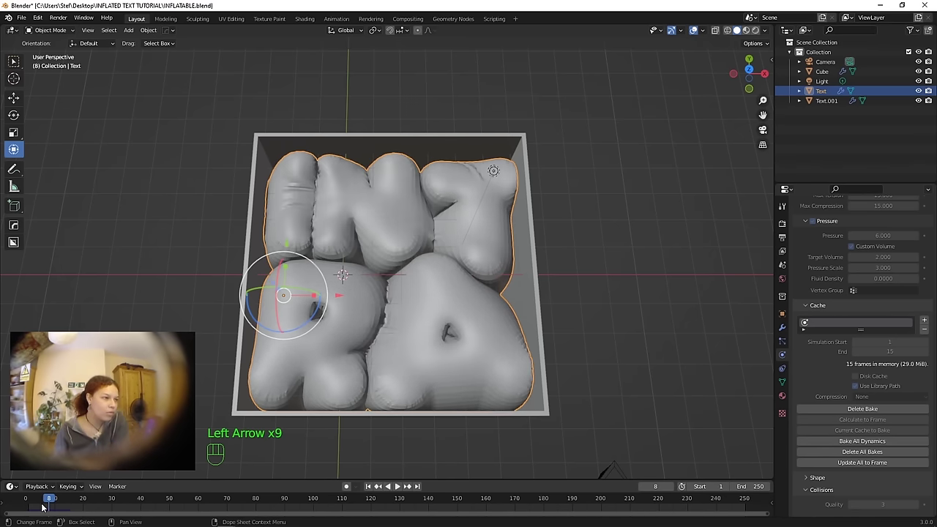
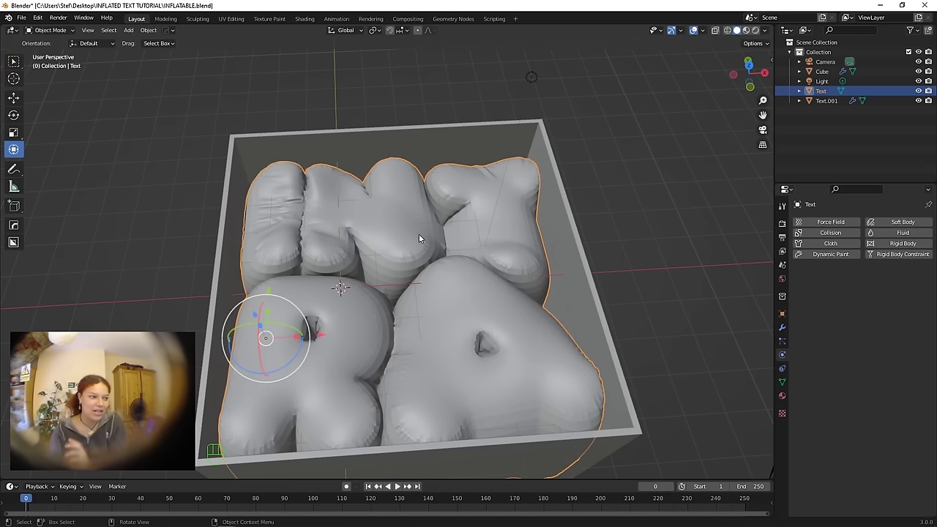
Step: Inspect the inflated text's dense mesh geometry in Edit Mode and return to Object Mode
{"action": "left_click", "coordinate": [418, 238]}
{"action": "key", "text": "Tab"}
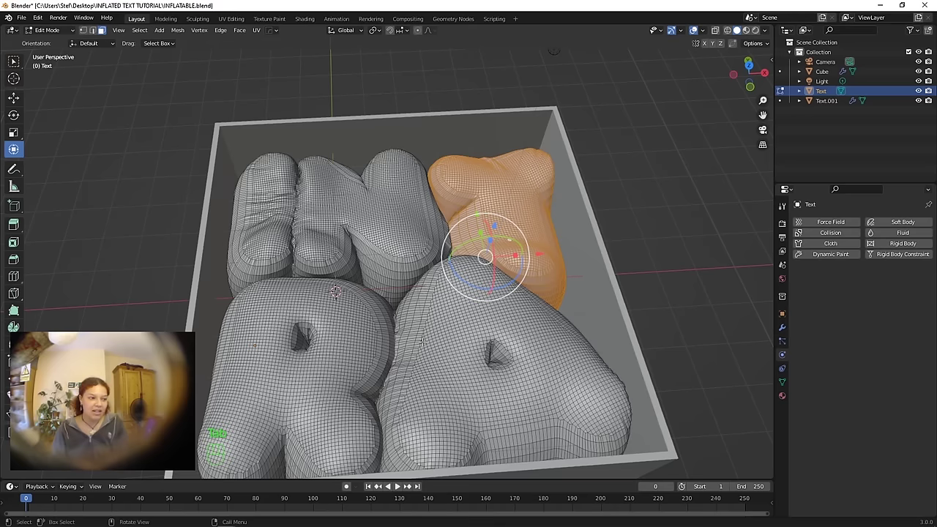
{"action": "key", "text": "Tab"}
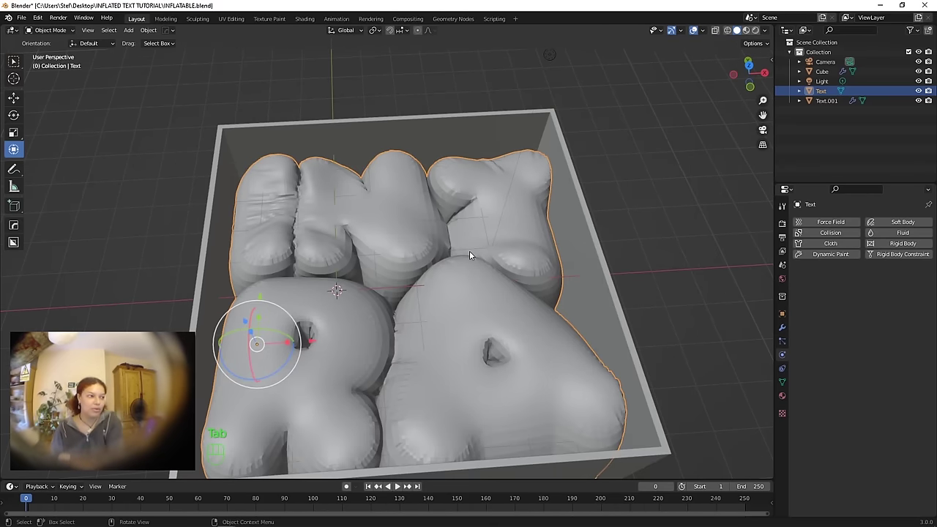
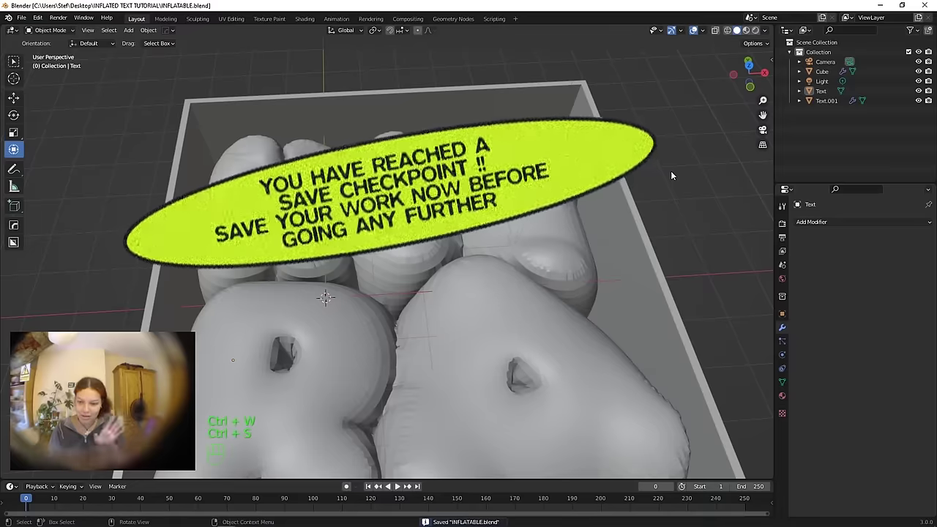
Step: Save the file and give the text mesh a Subdivision Surface modifier at viewport level 2
{"action": "key", "text": "ctrl+s"}
{"action": "key", "text": "ctrl+s"}
{"action": "left_click", "coordinate": [771, 402]}
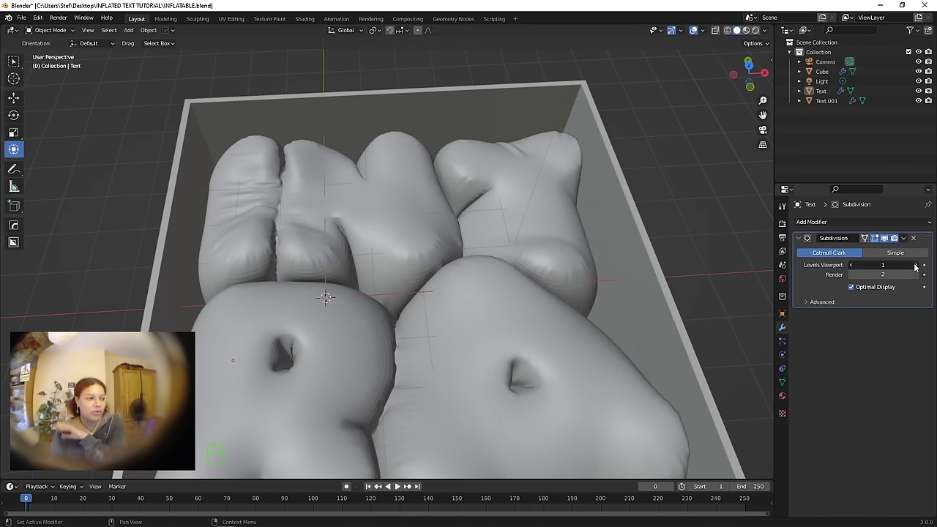
{"action": "left_click", "coordinate": [919, 264]}
{"action": "middle_click", "coordinate": [919, 265]}
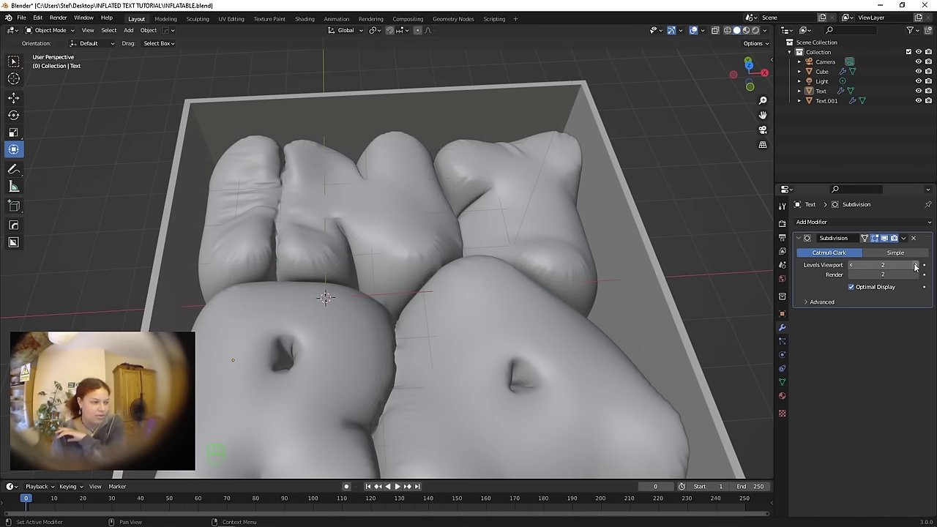